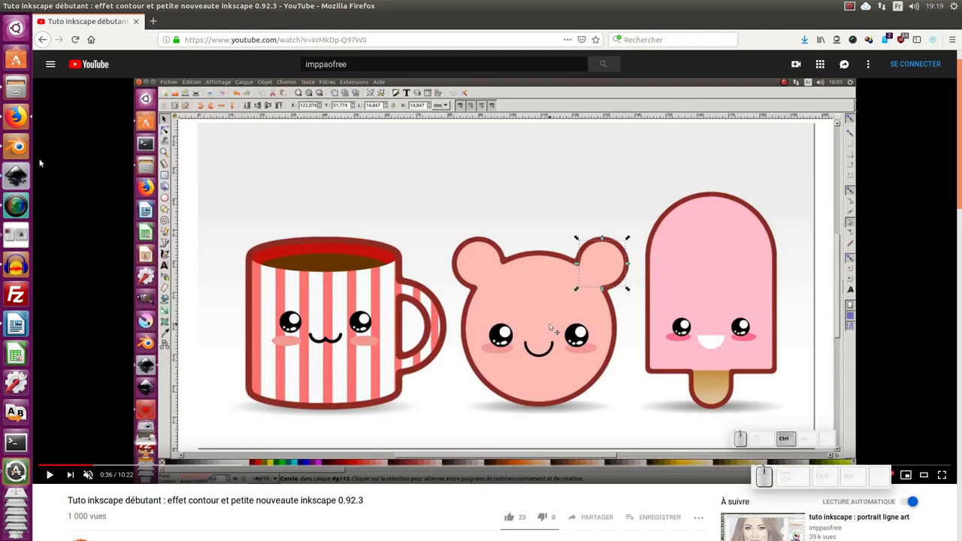
- Scroll down to the video description with the SVG illustration download link
scroll("down", 3)
scroll("down", 3)
scroll("down", 3)
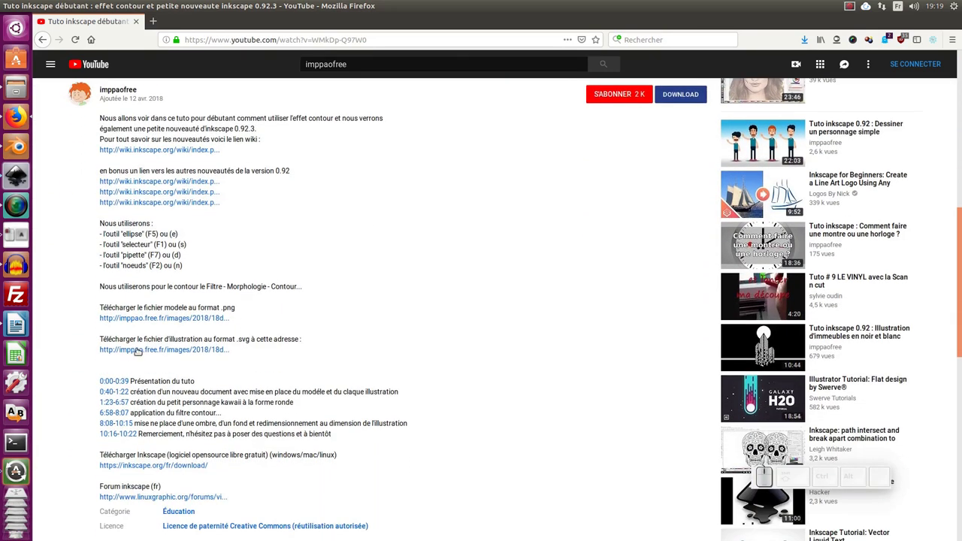
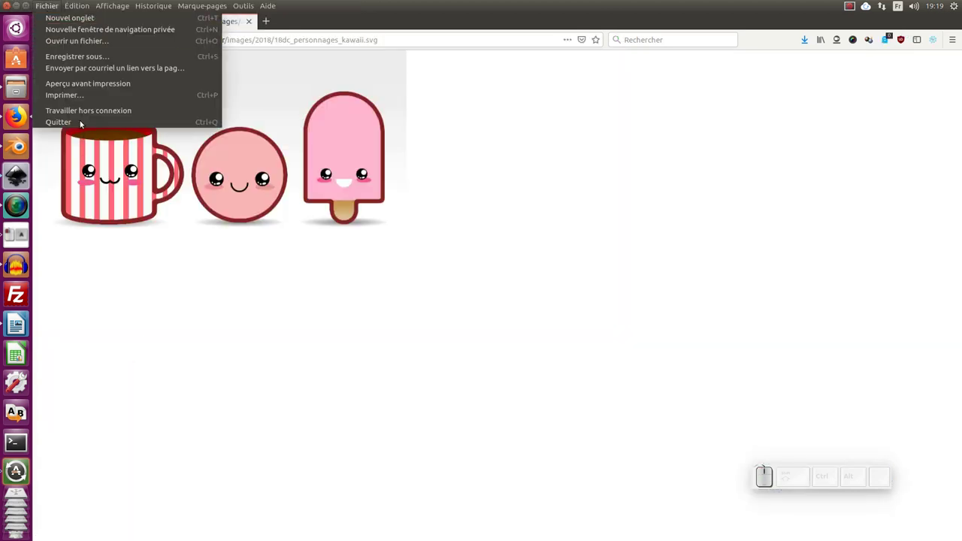
- Save 18dc_personnages_kawaii.svg to the Desktop, replacing the existing file
left_click(85, 59)
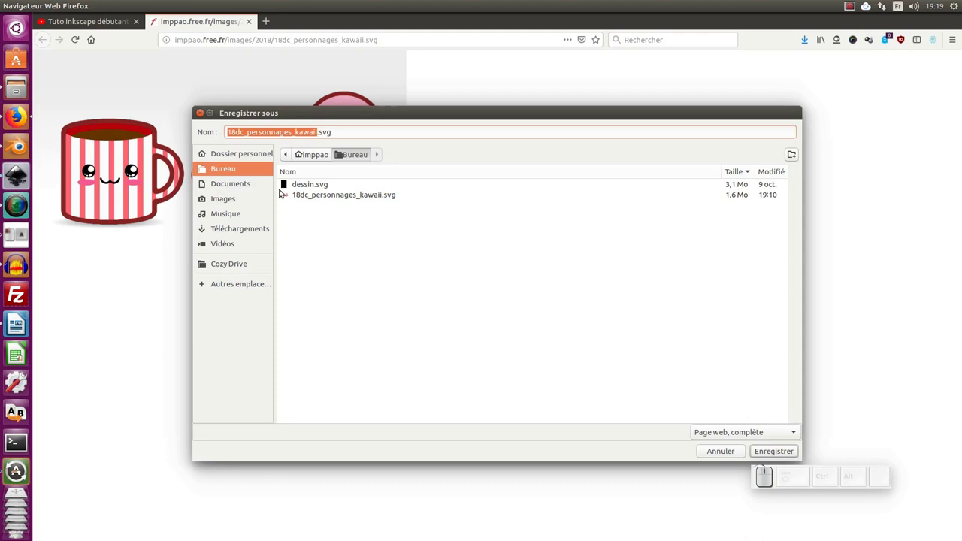
left_click(309, 188)
left_click(770, 456)
left_click(626, 336)
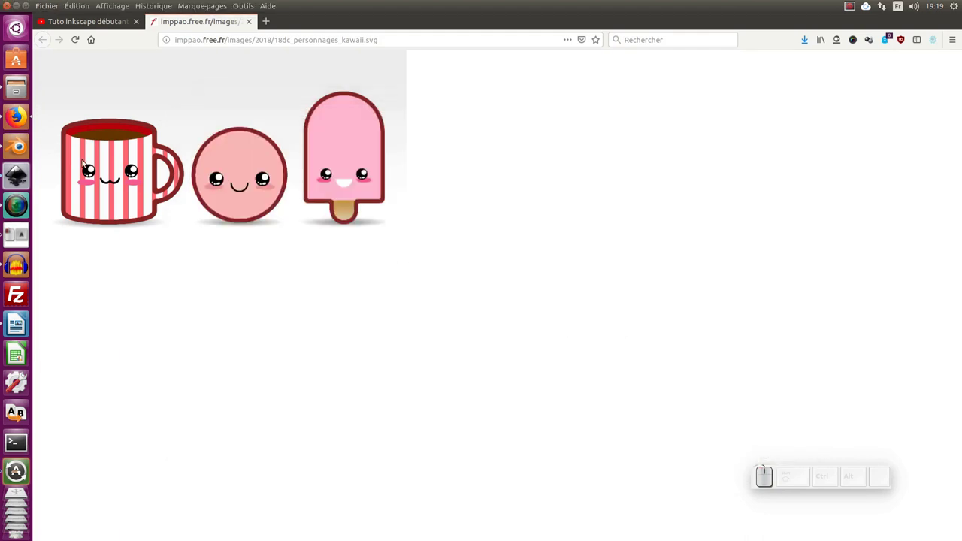
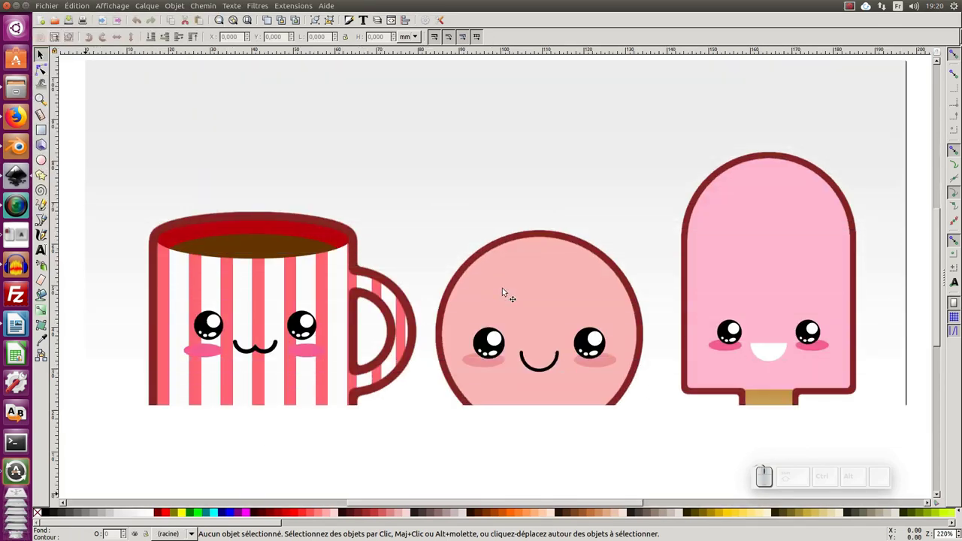
- Fit the whole kawaii characters page in the Inkscape view
key("KP_Subtract")
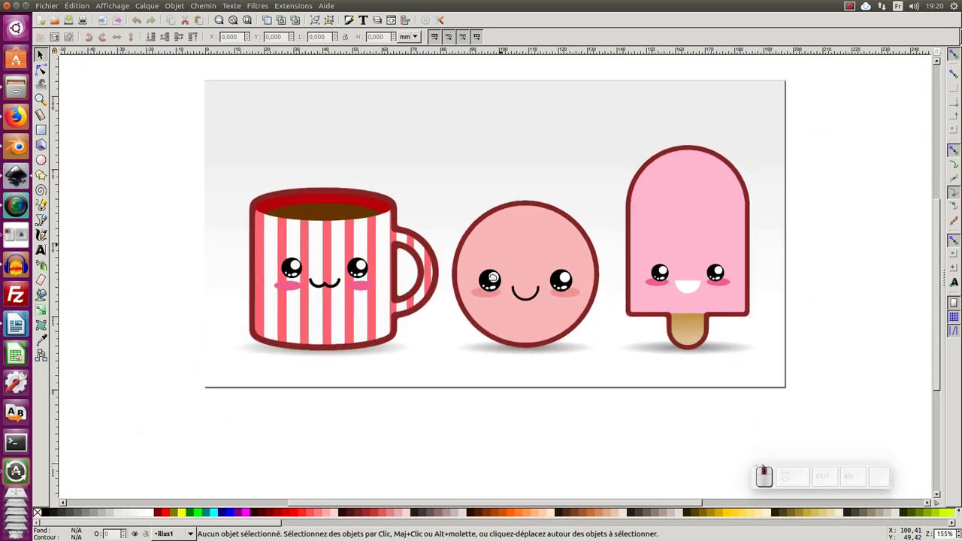
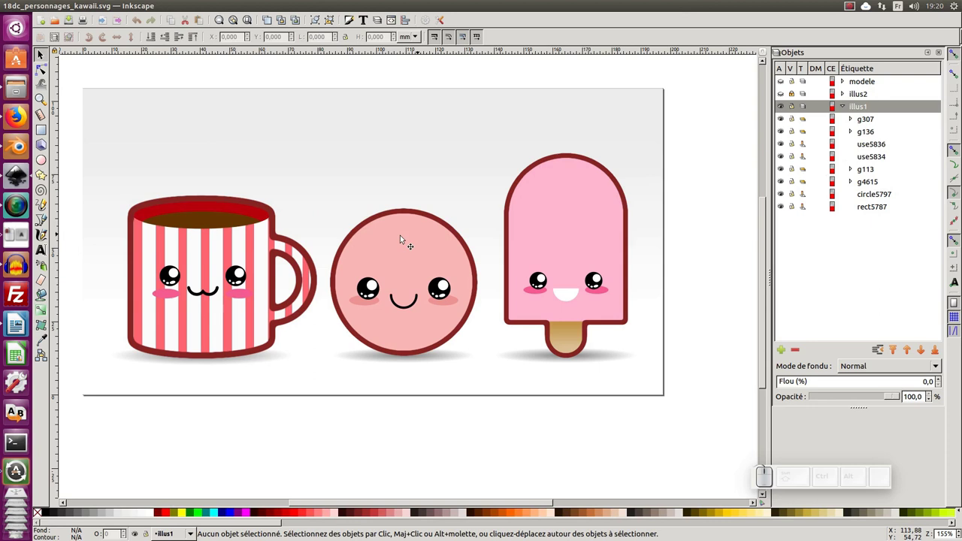
- Rename the round head group g113 to 'petite tete', undoing an accidental drag
left_click(391, 243)
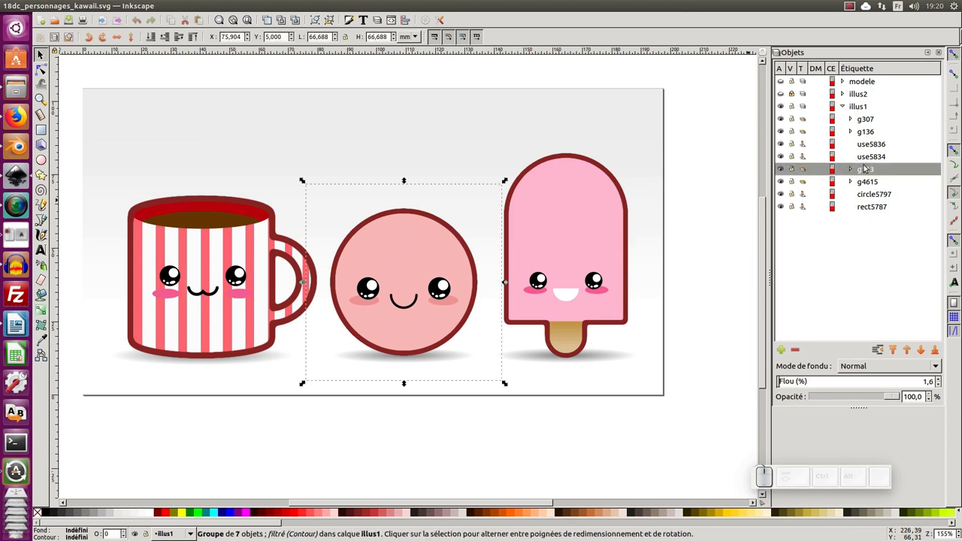
left_click(869, 169)
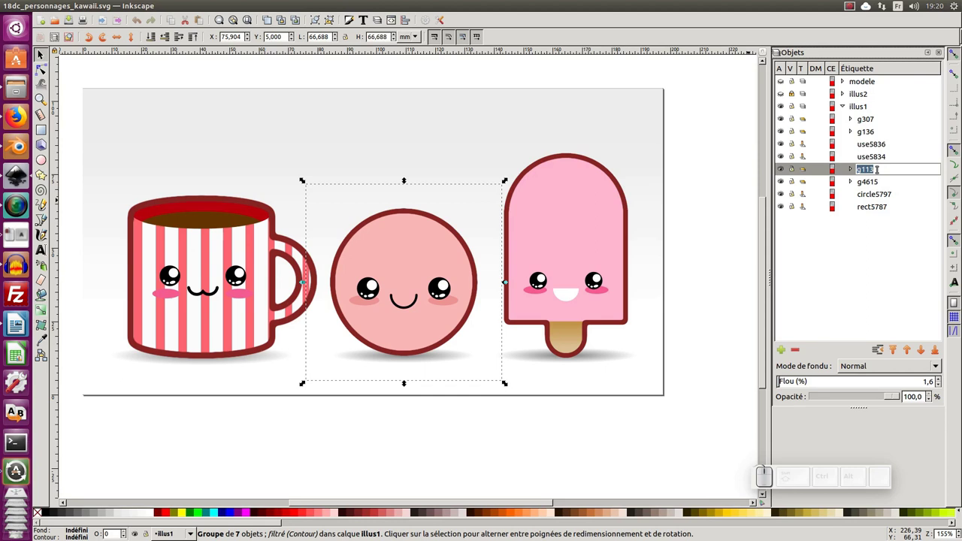
key("p")
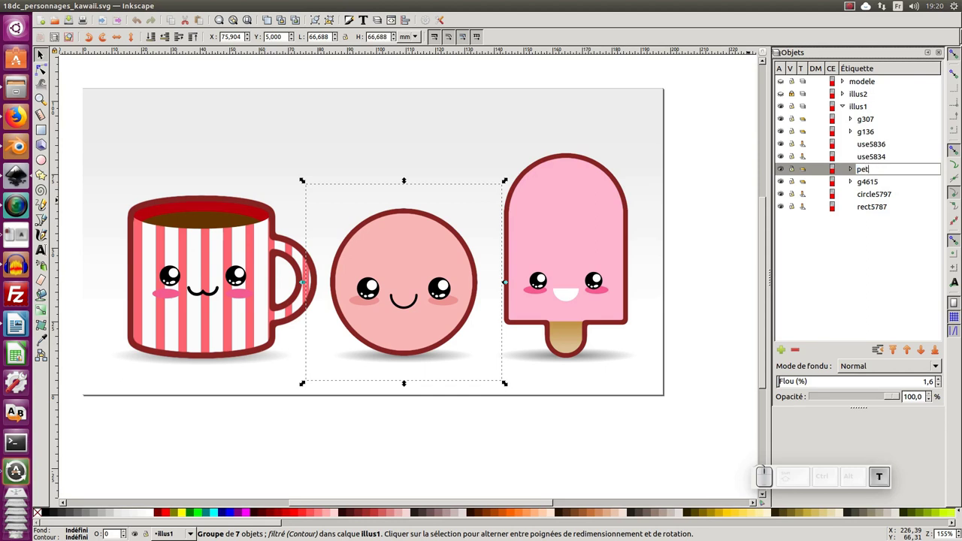
key("space")
key("Return")
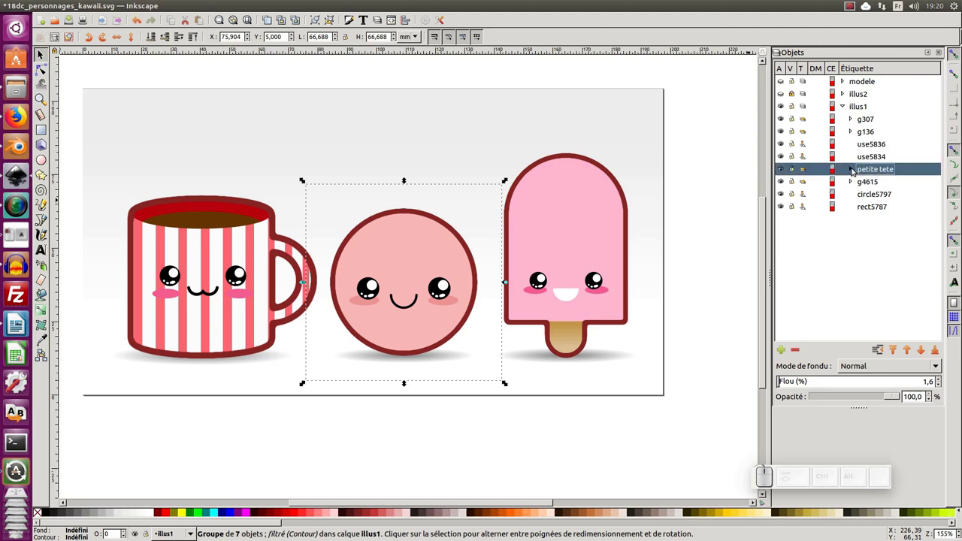
left_click_drag(436, 267, 757, 185)
key("ctrl+z")
- Expand petite tete and inspect its eye groups, cheek ellipses and circle, then reselect the group
left_click(856, 172)
left_click(876, 178)
left_click(872, 195)
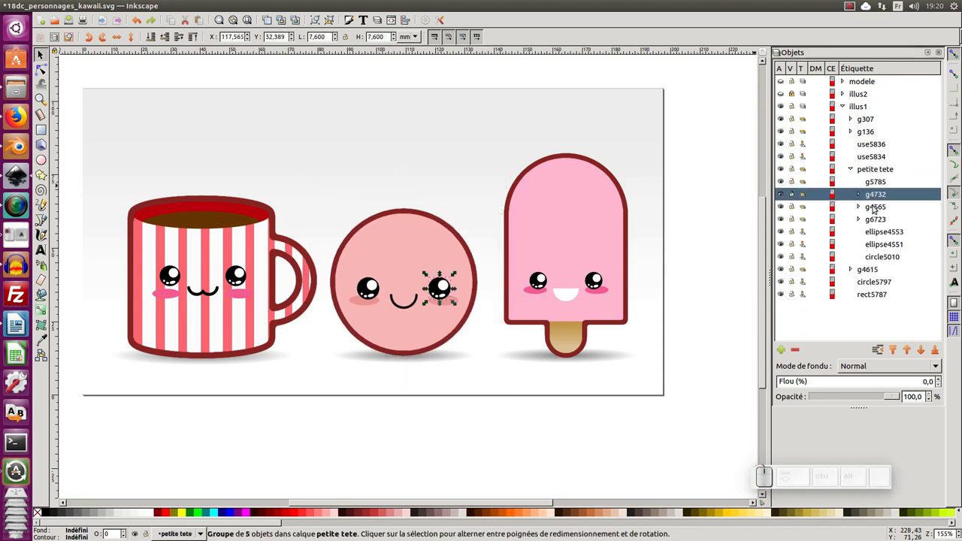
left_click(876, 203)
left_click(880, 221)
left_click(881, 236)
left_click(886, 249)
left_click(883, 251)
left_click(881, 245)
left_click(881, 230)
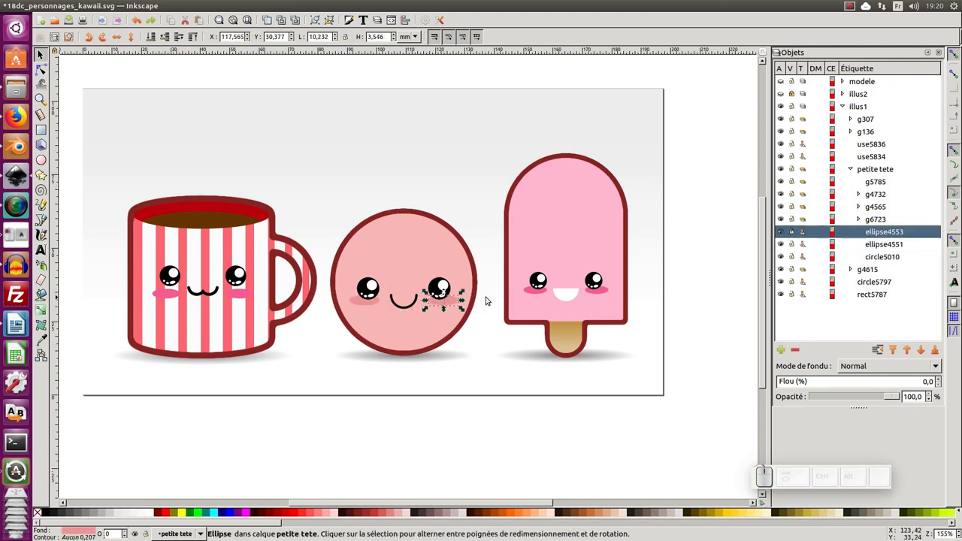
left_click(878, 219)
left_click(878, 203)
left_click(878, 195)
left_click(879, 181)
left_click(875, 173)
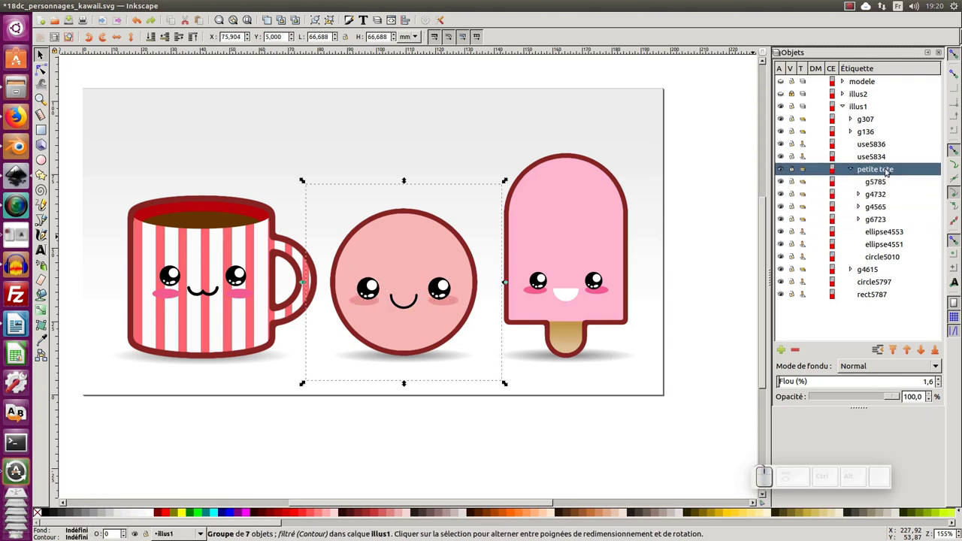
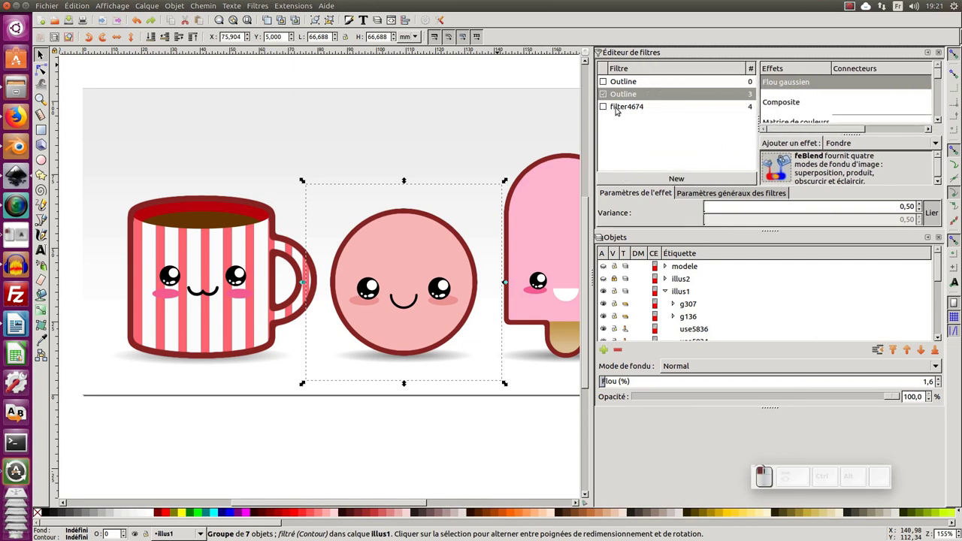
- Pan the canvas to blank space beside the illustration
middle_click(447, 201)
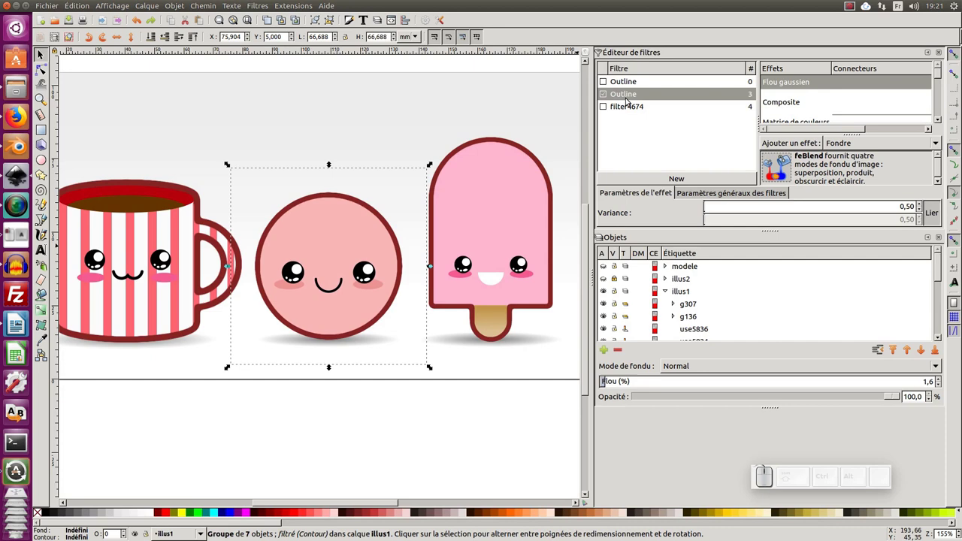
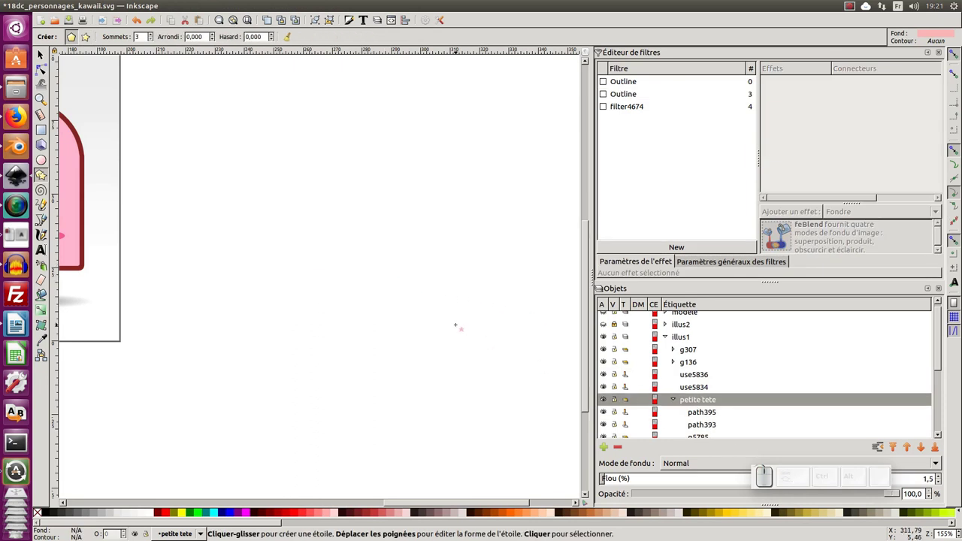
- Show the Layers panel listing modele, illus2 and illus1, with illus1 active
scroll("up", 3)
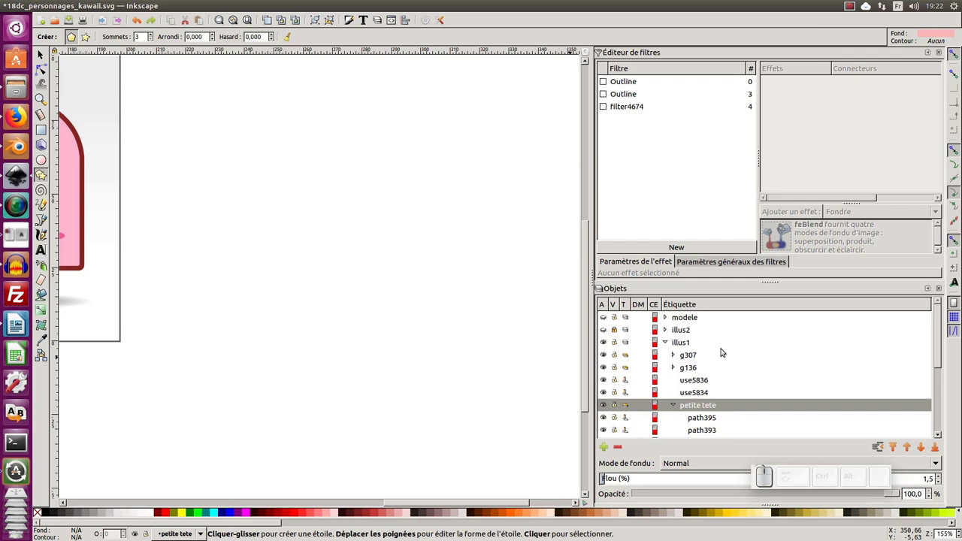
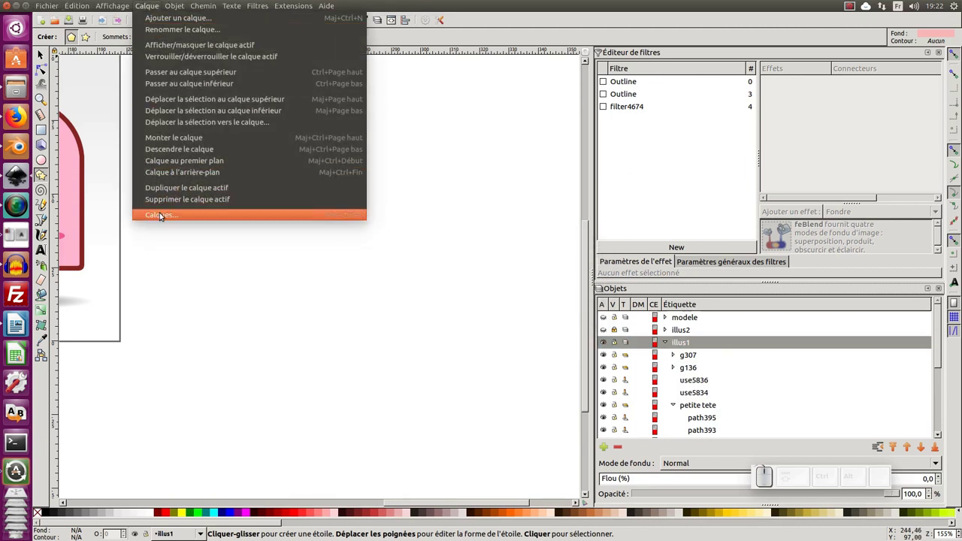
left_click(162, 215)
left_click(643, 83)
left_click(647, 66)
left_click(643, 90)
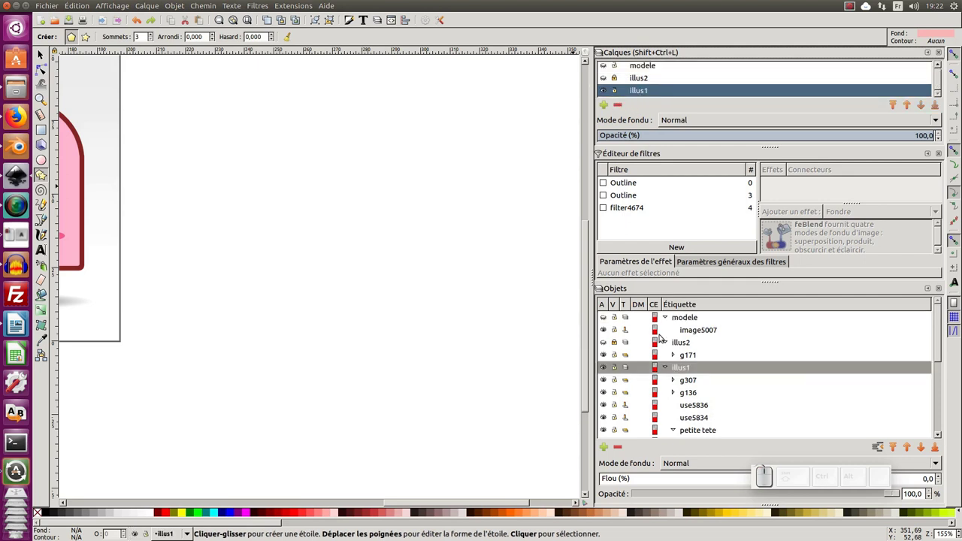
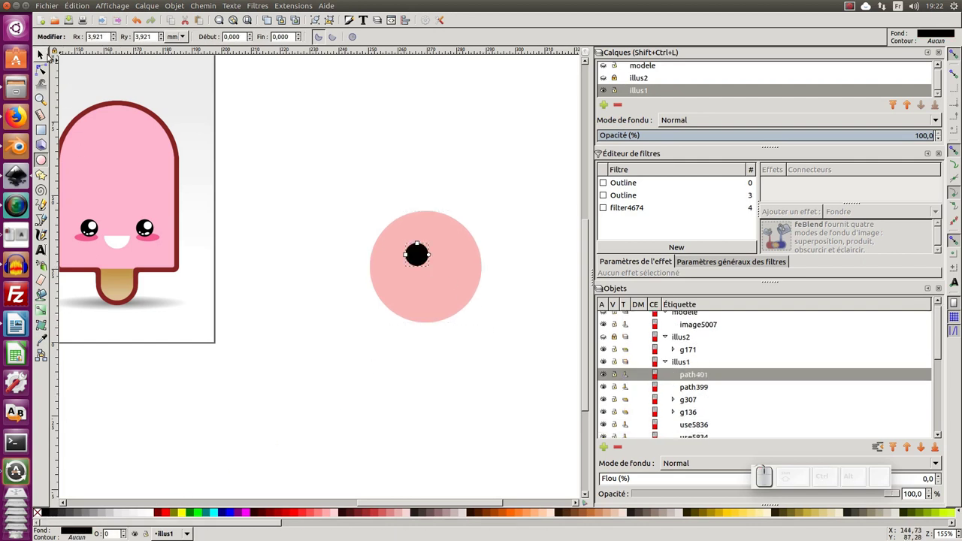
- Select the pink circle and black eye together and apply the dark red Outline filter to group g405
left_click(44, 54)
left_click(545, 462)
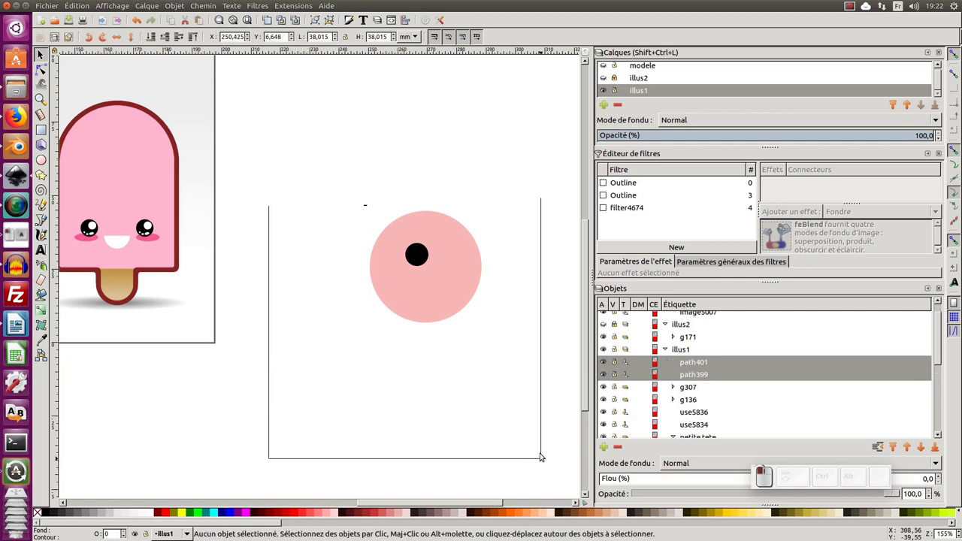
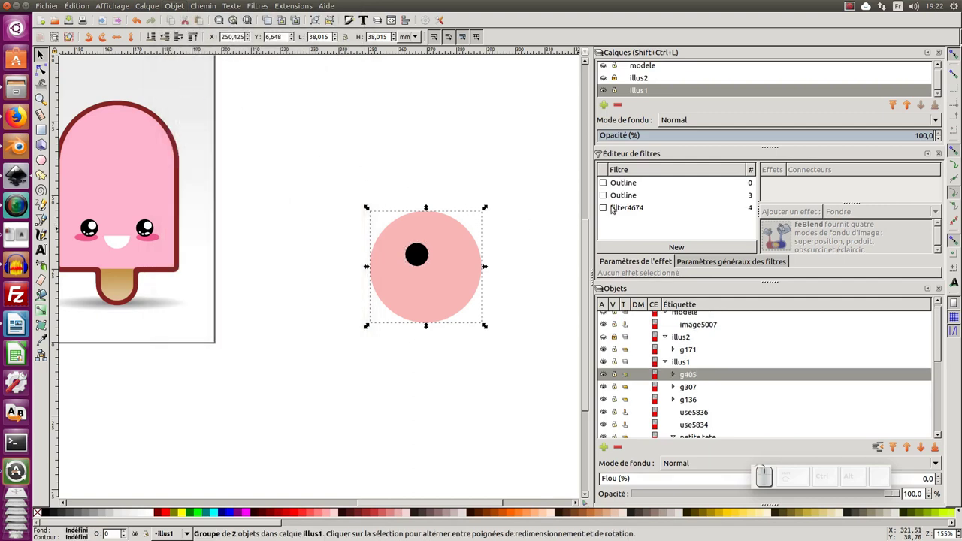
left_click(609, 192)
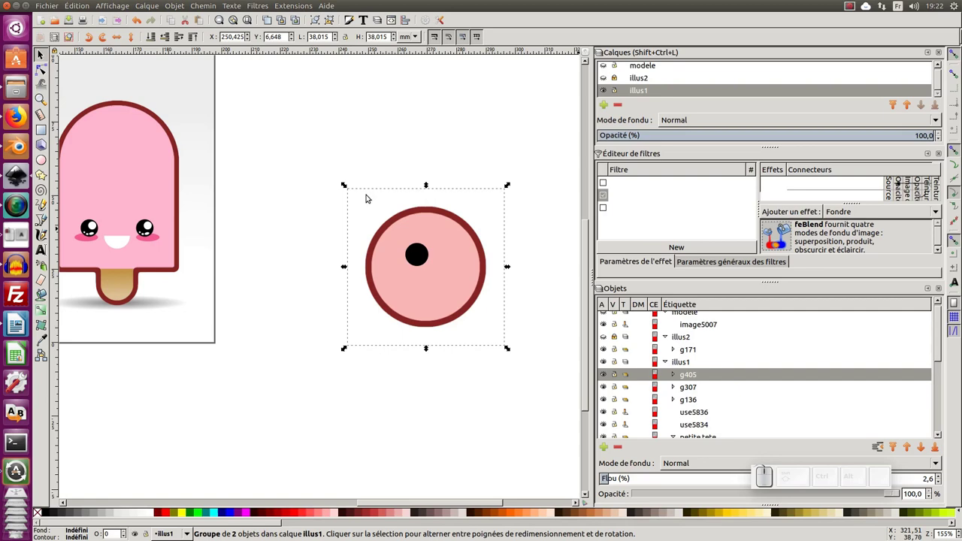
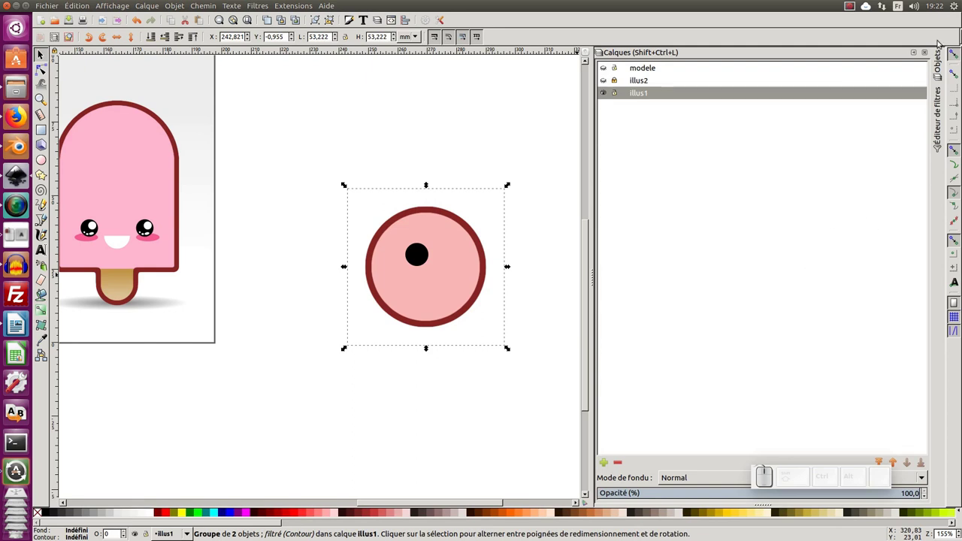
- Dock away the Filter Editor and select the black eye circle inside group g405 in Objects
left_click(939, 62)
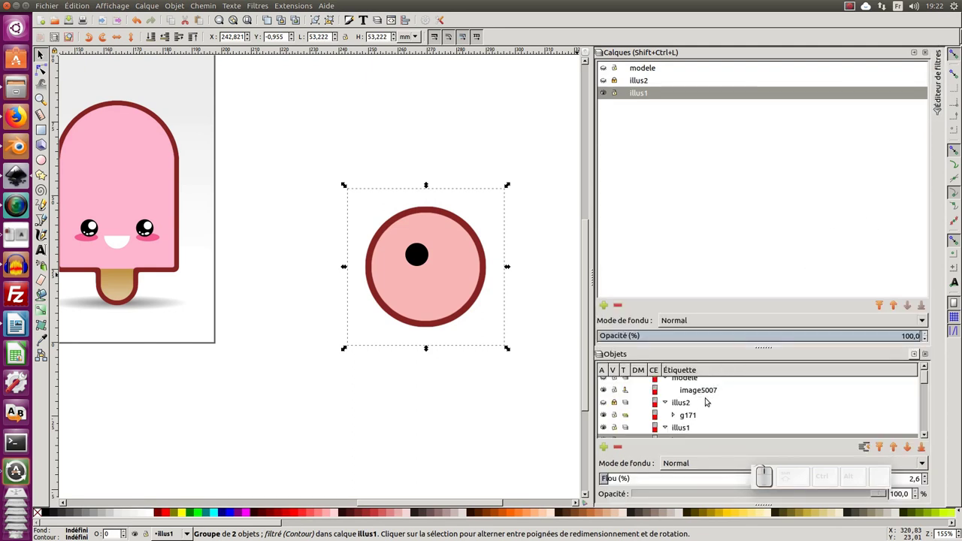
left_click(548, 164)
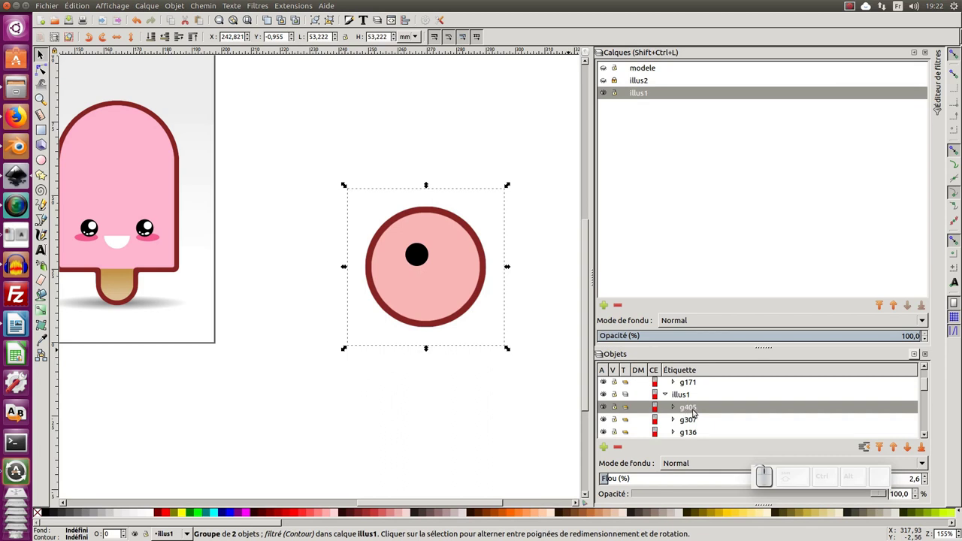
left_click(676, 409)
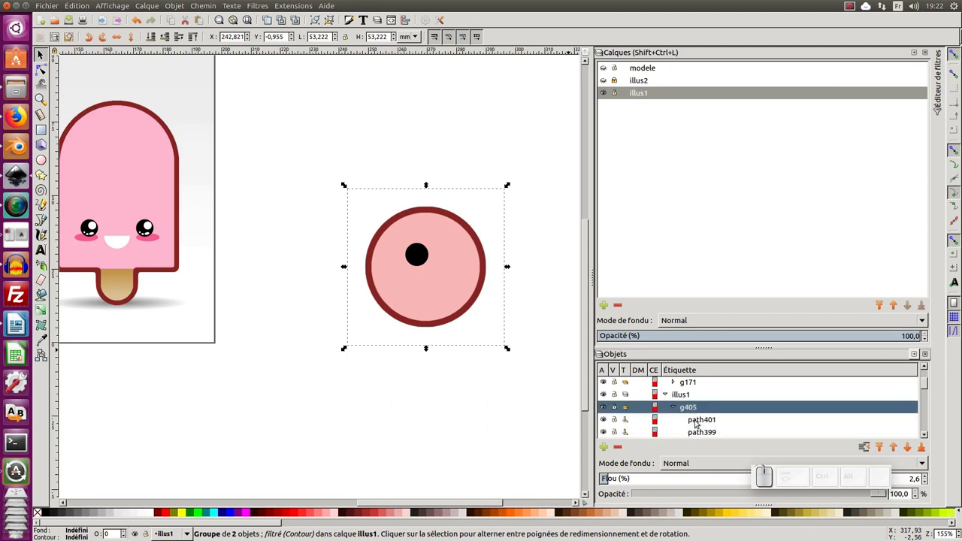
left_click(705, 424)
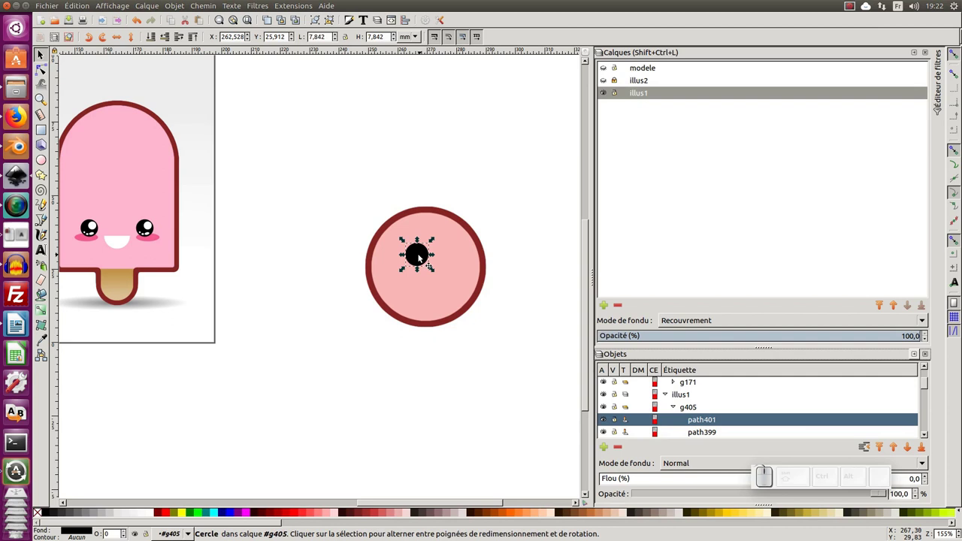